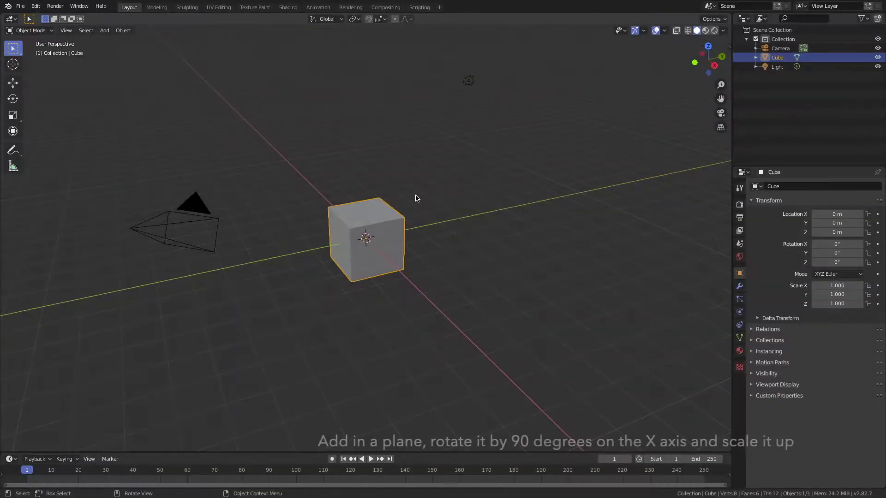
Step: Replace the default cube with a plane rotated 90° on X and scaled up as the wall
key(shift+a)
middle_click(411, 218)
key(r)
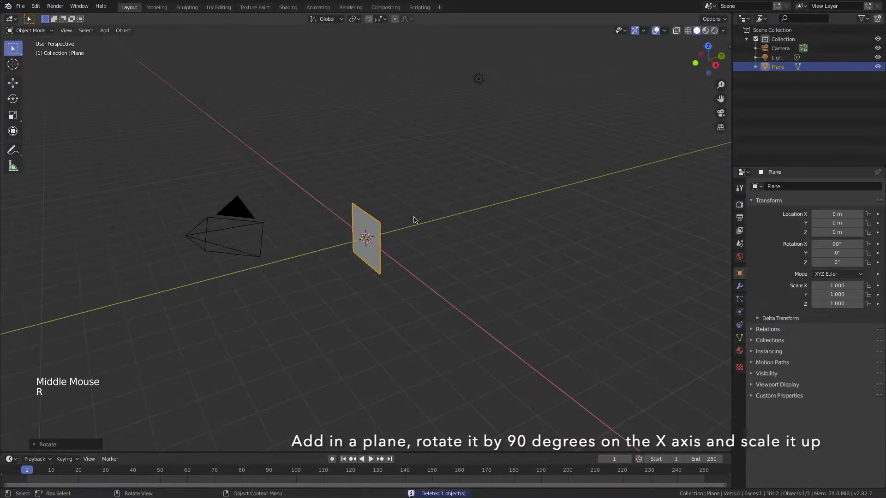
key(s)
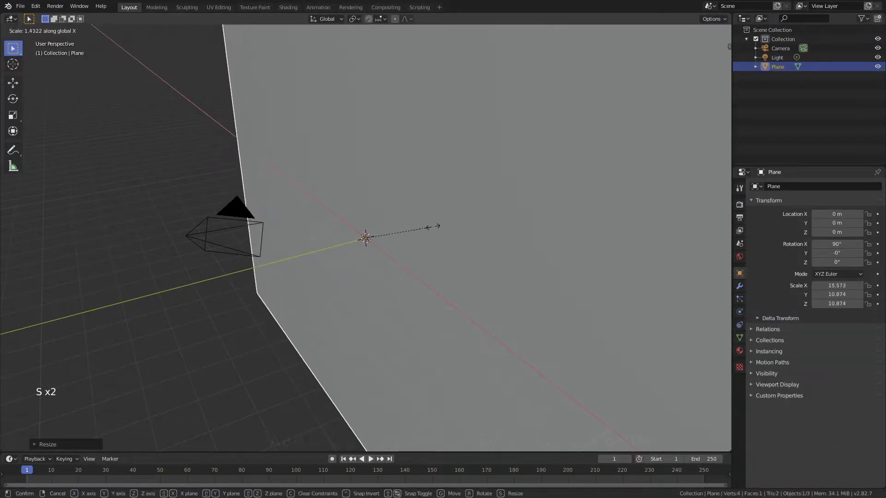
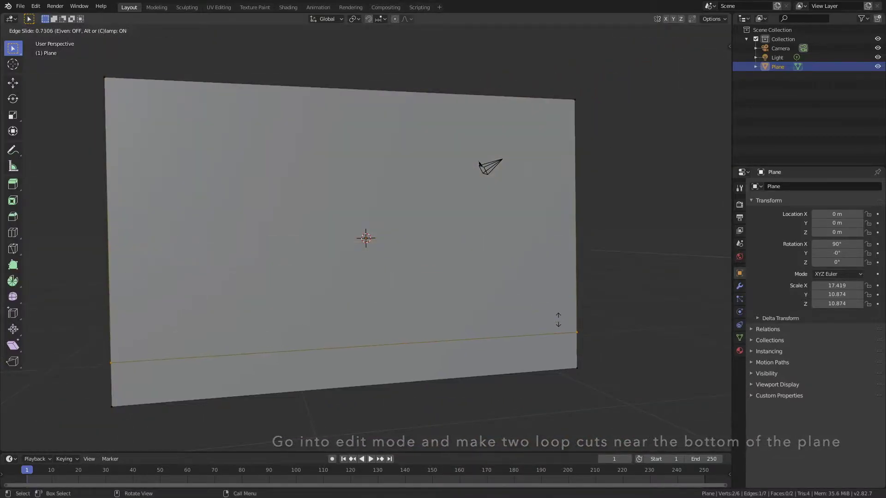
Step: Loop-cut a strip near the wall's bottom and push it out on Y as a baseboard step
key(ctrl+r)
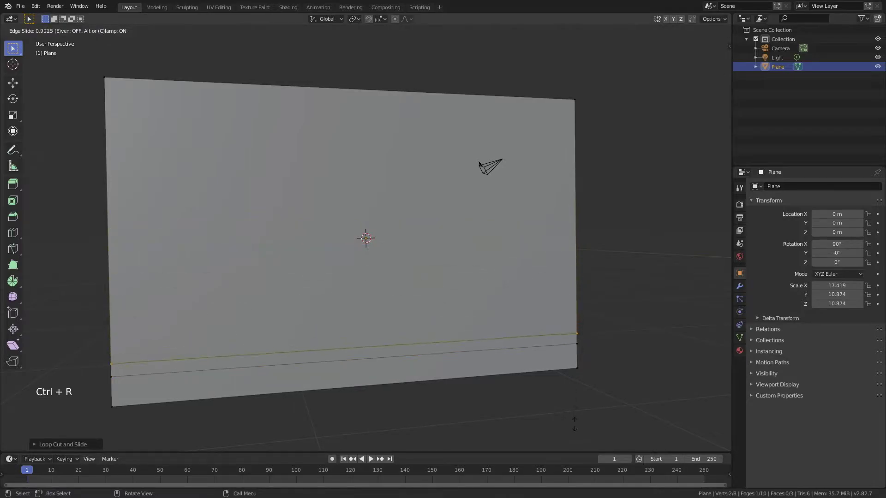
click(90, 45)
click(204, 383)
middle_click(273, 362)
key(g)
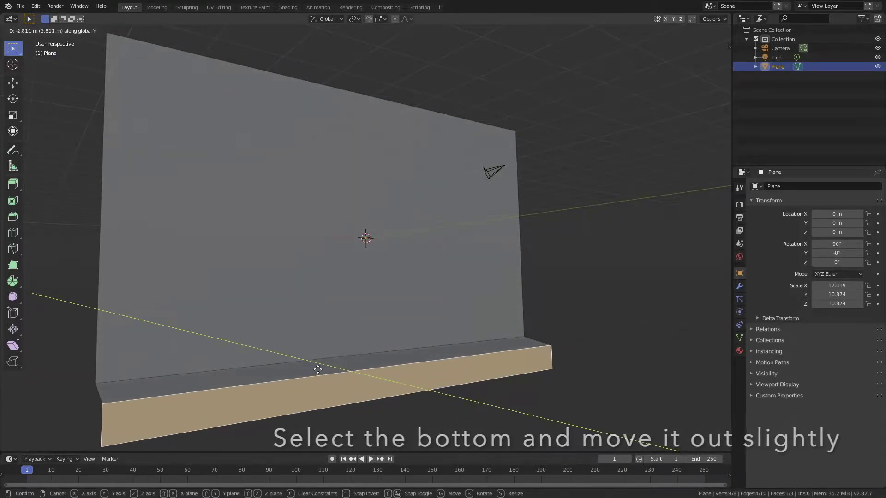
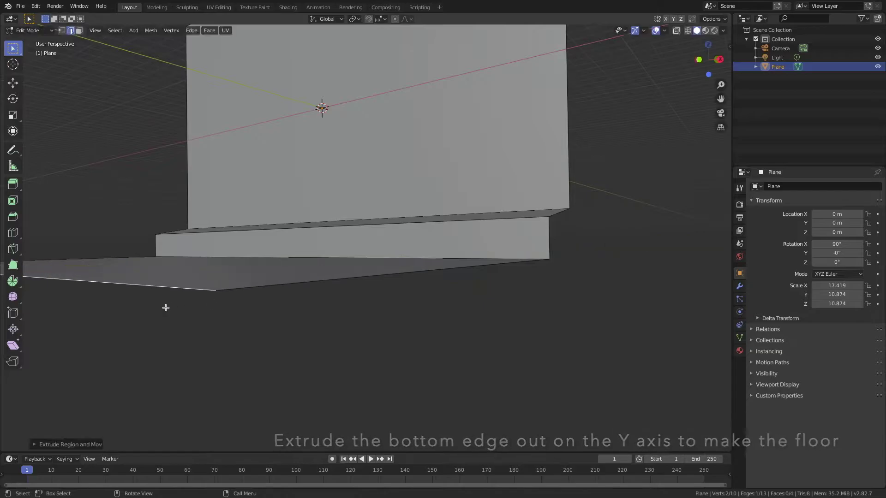
Step: Leave Edit Mode and frame the wall, step and floor from a front view
middle_click(354, 223)
scroll(down, 3)
middle_click(393, 249)
scroll(up, 3)
key(Tab)
middle_click(406, 252)
scroll(up, 3)
middle_click(411, 246)
middle_click(414, 248)
key(KP_1)
key(KP_5)
middle_click(416, 228)
scroll(down, 3)
middle_click(440, 309)
Step: Align the camera to the current view and enable Lock Camera to View in the sidebar
key(ctrl+alt+KP_0)
key(n)
click(731, 107)
click(728, 89)
click(714, 157)
Step: Close the sidebar and view the whole room backdrop through the scene camera
key(n)
scroll(down, 3)
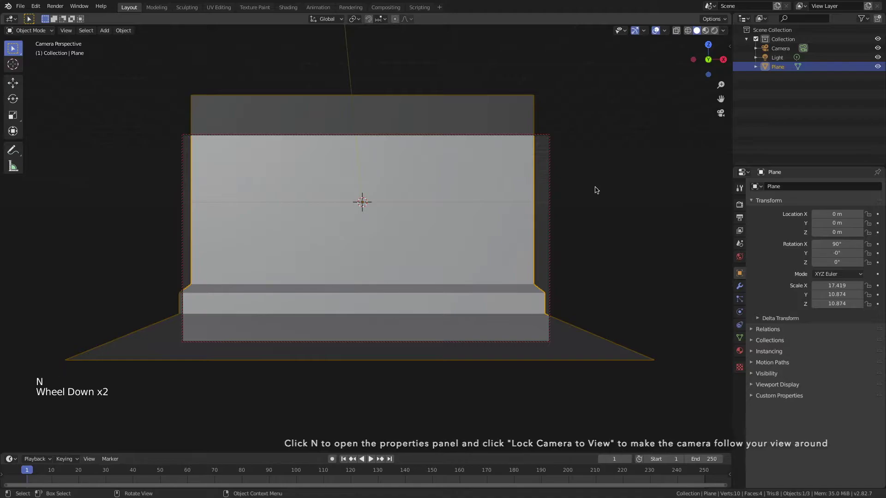
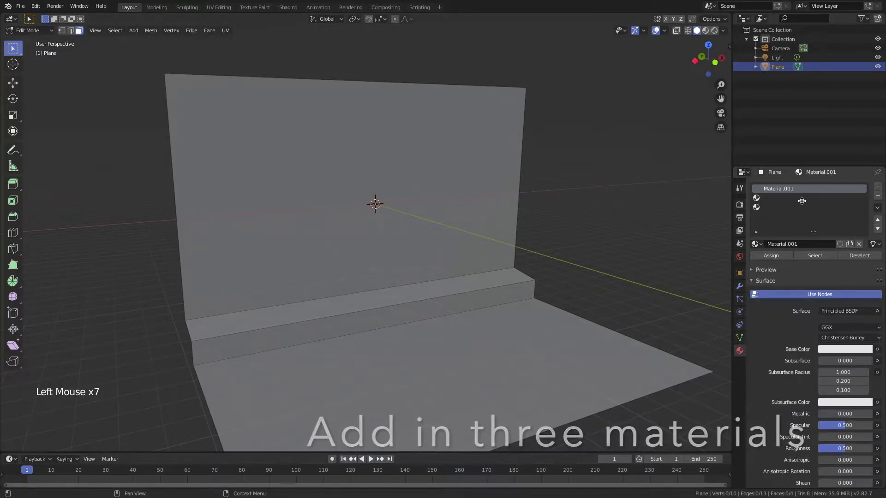
Step: Add another material slot to the room mesh
click(771, 198)
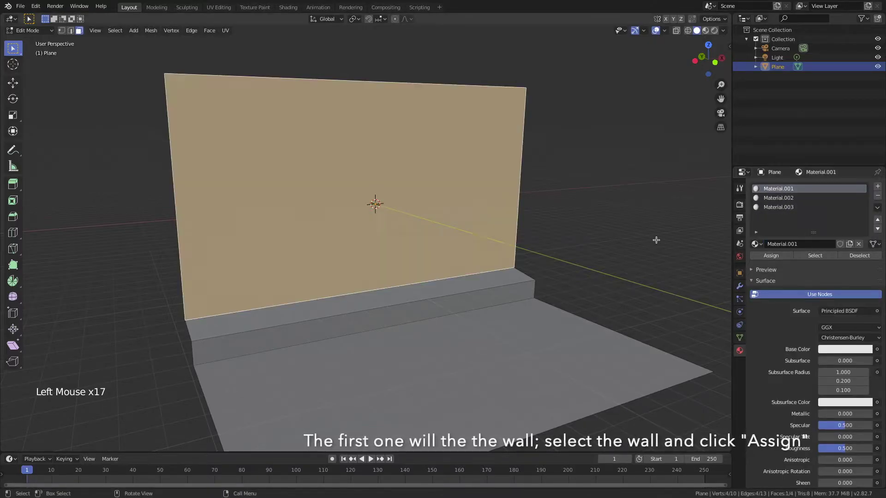
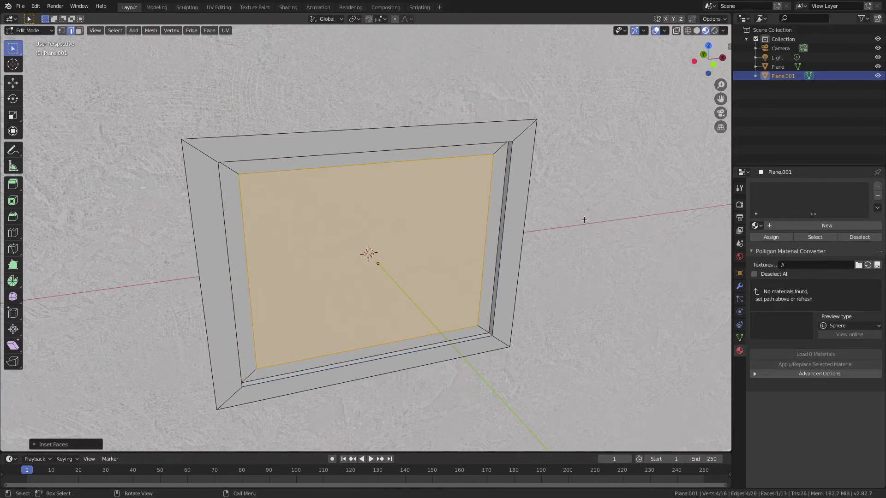
Step: Extrude the frame's inner face back into the picture frame
key(e)
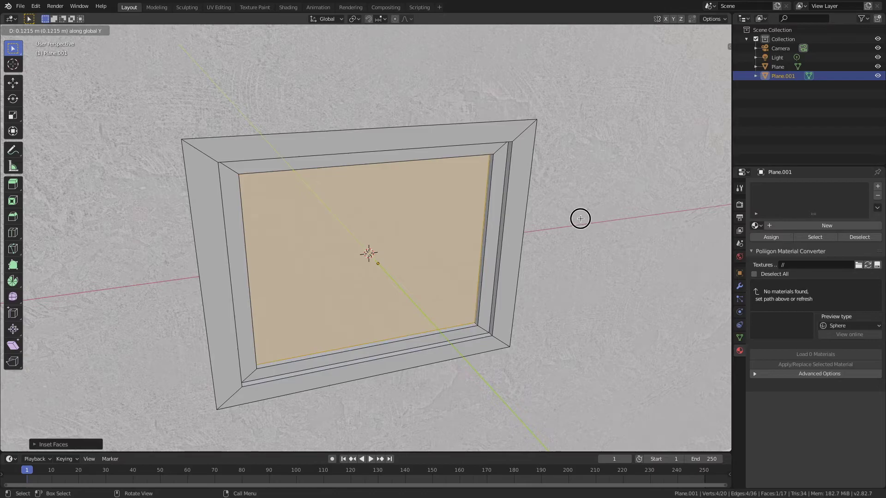
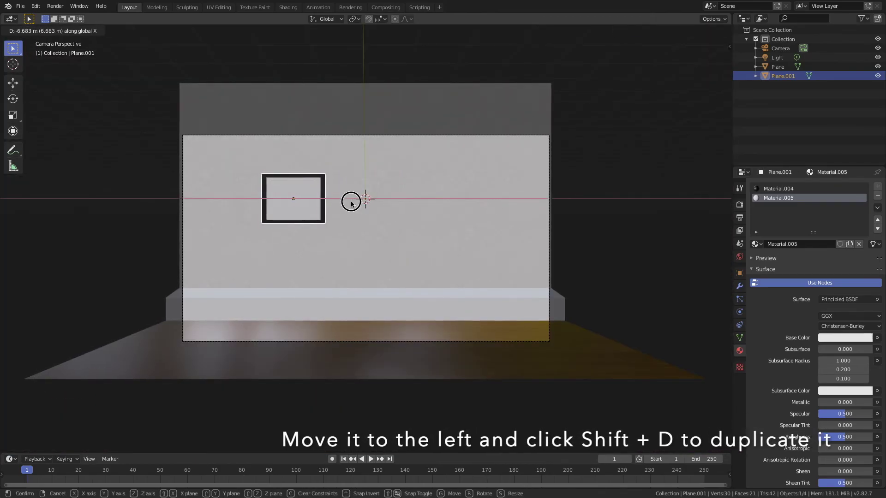
Step: Duplicate the black picture frame to the right half of the wall and check it through the camera
key(shift+d)
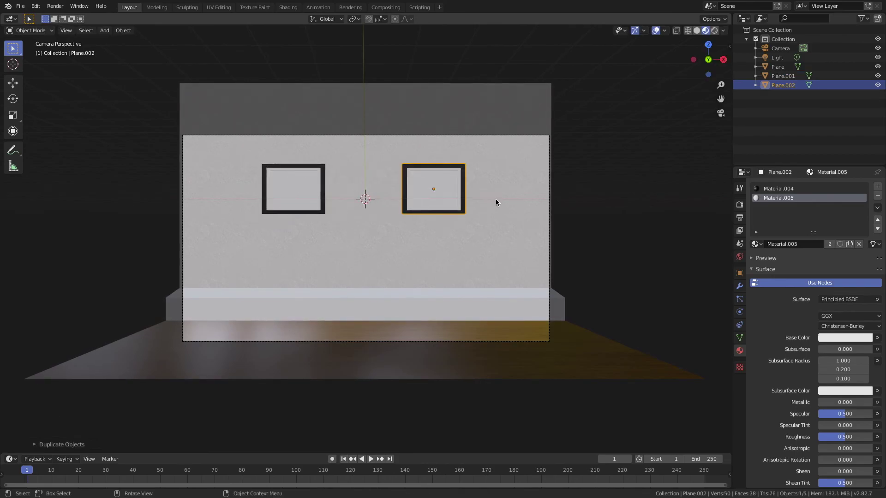
middle_click(466, 193)
scroll(up, 3)
middle_click(491, 203)
middle_click(487, 211)
key(KP_0)
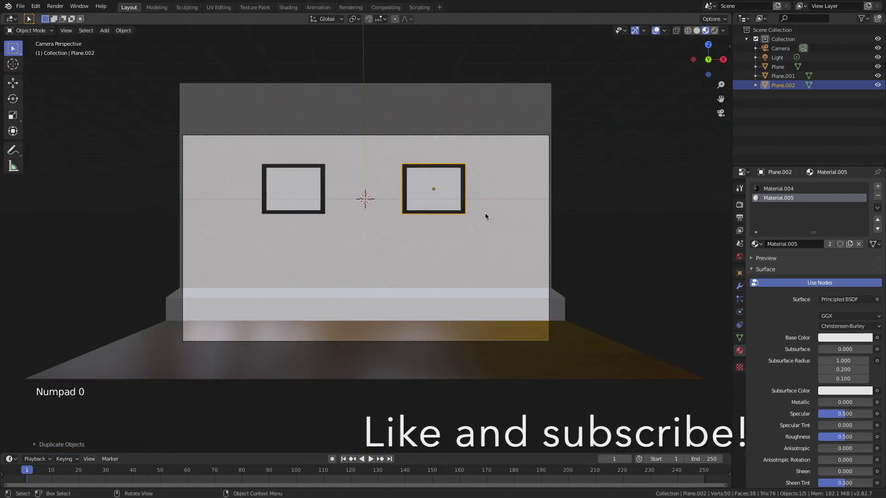